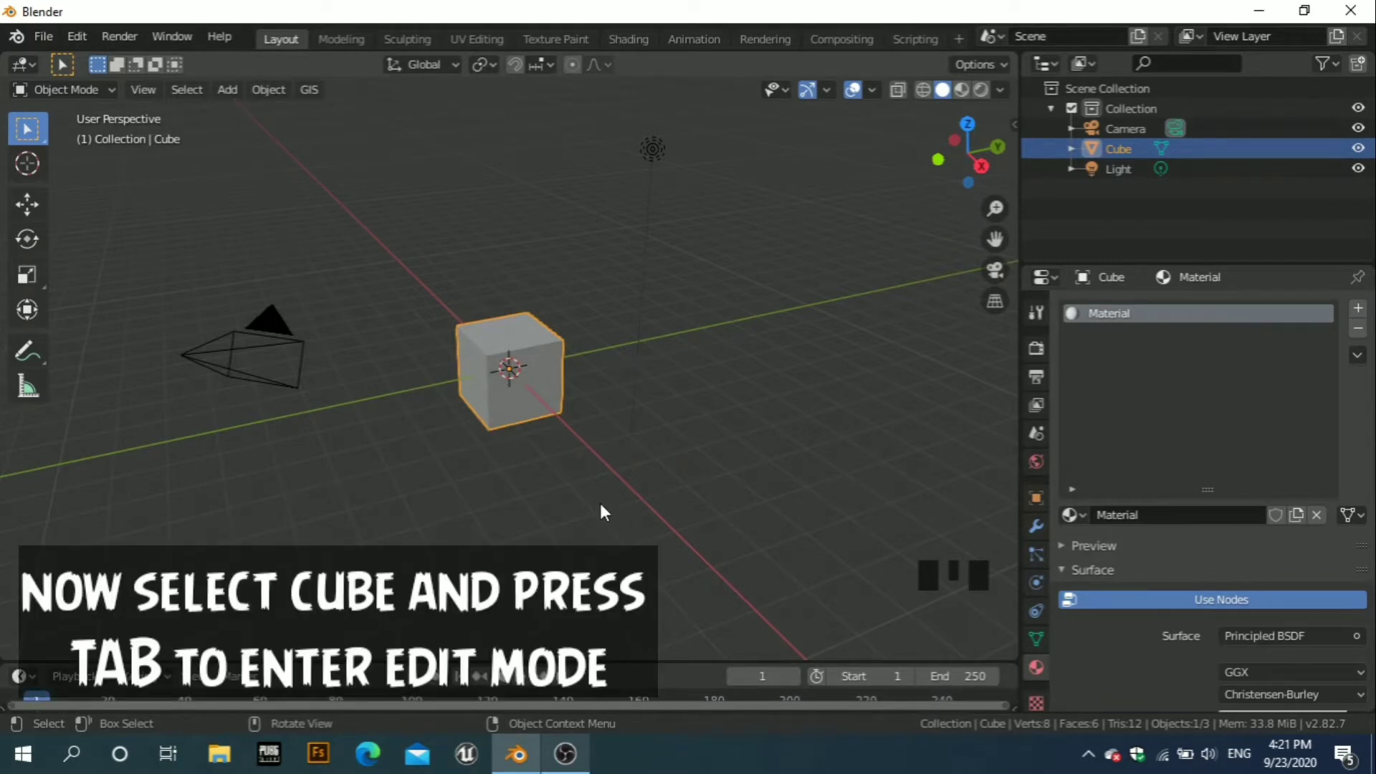
Bevel all the cube's edges with extra scroll-added segments and set the cube to Shade Smooth.
key("Tab")
scroll("up", 3)
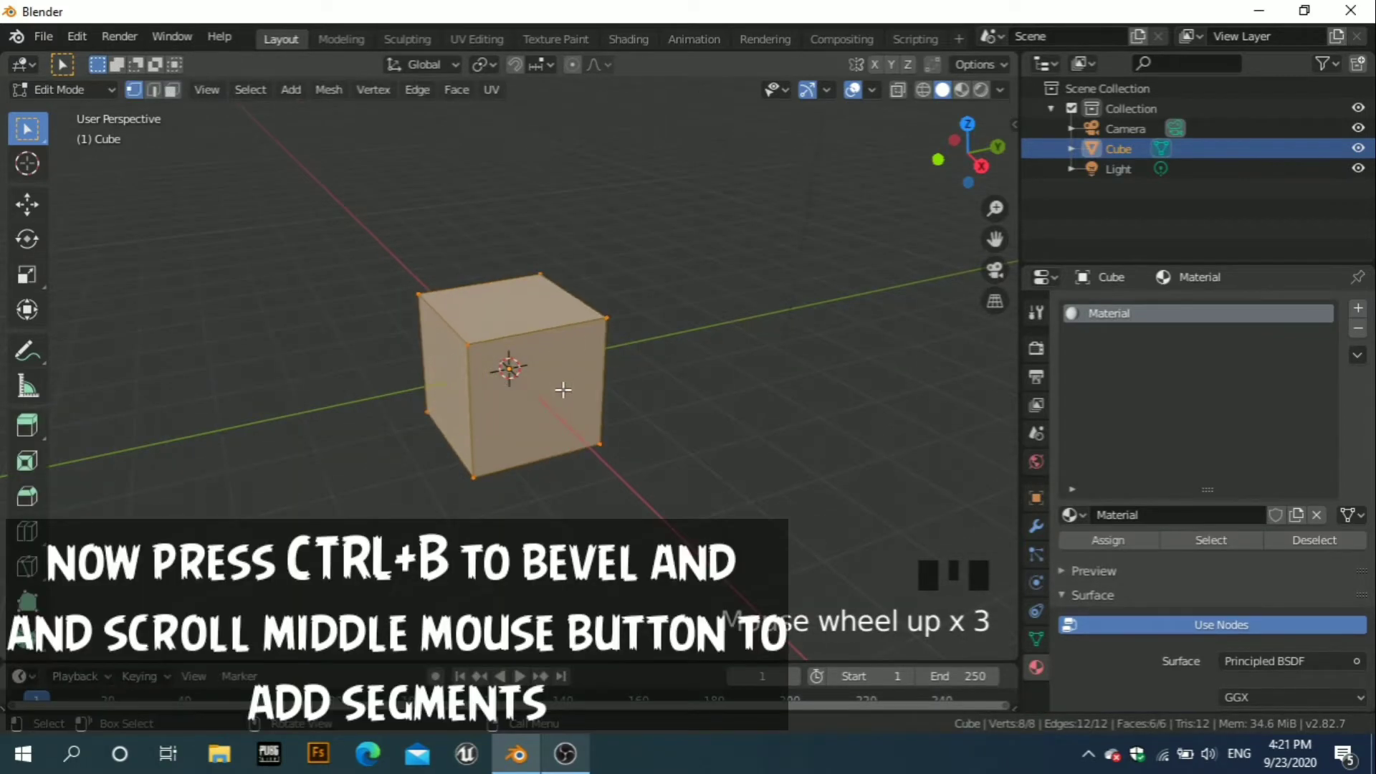
key("ctrl+b")
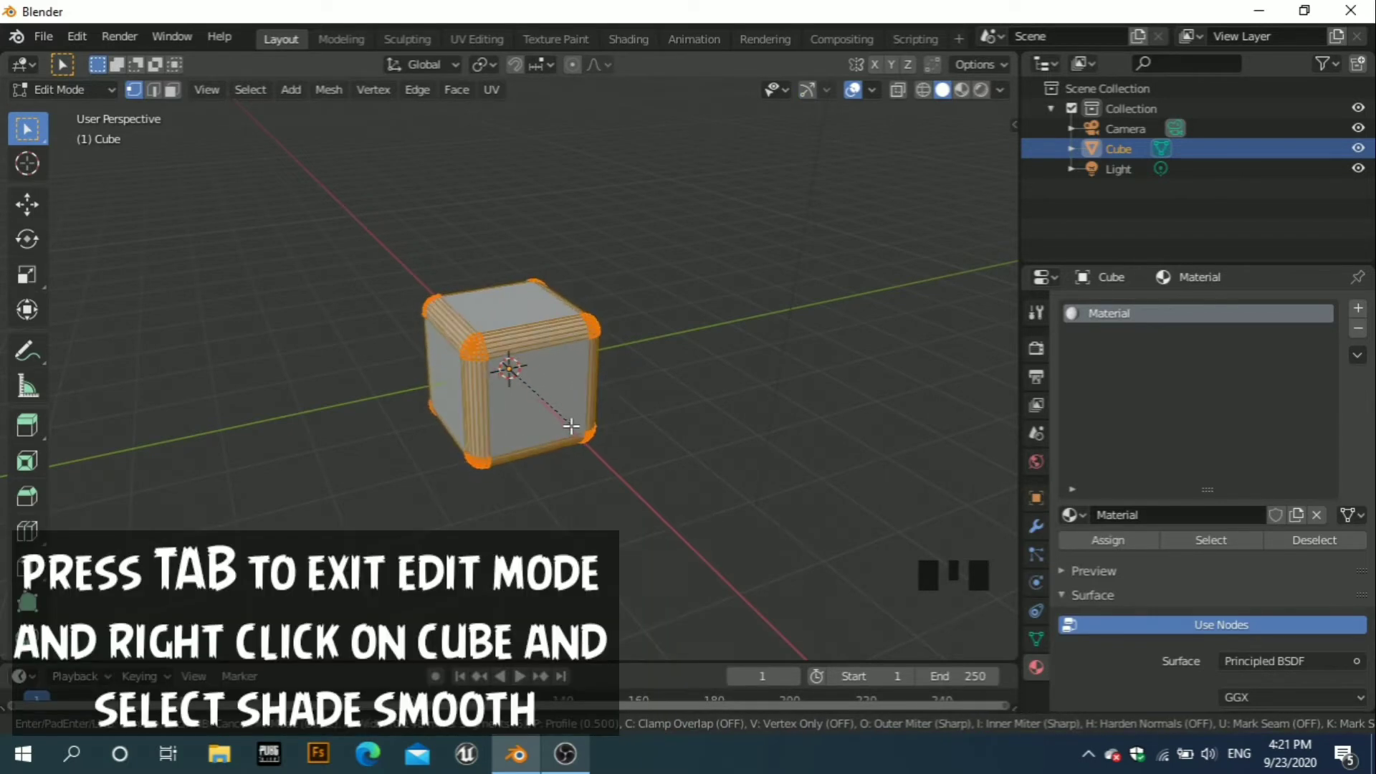
key("Tab")
right_click(555, 358)
scroll("up", 3)
key("Tab")
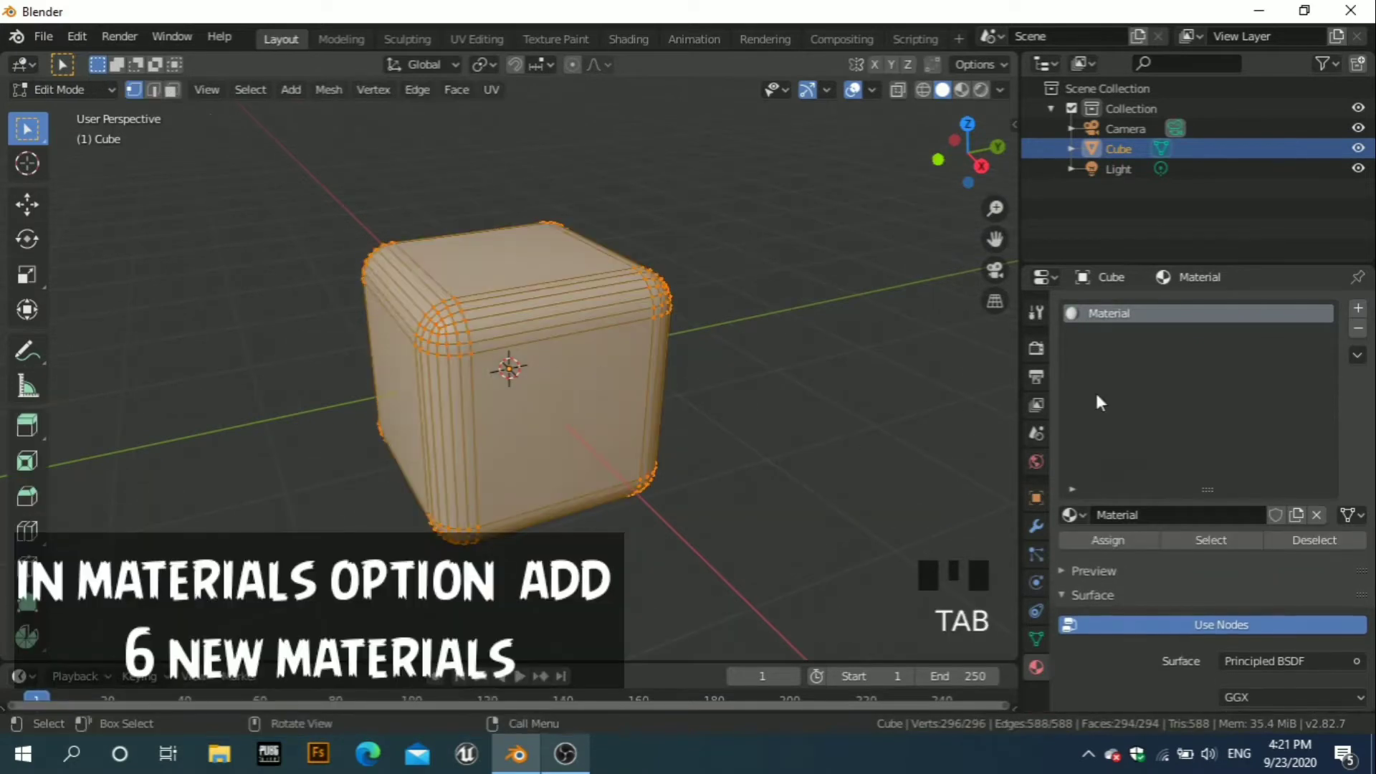
Add a new material slot and darken the base material's colour to black for the border.
left_click(1369, 313)
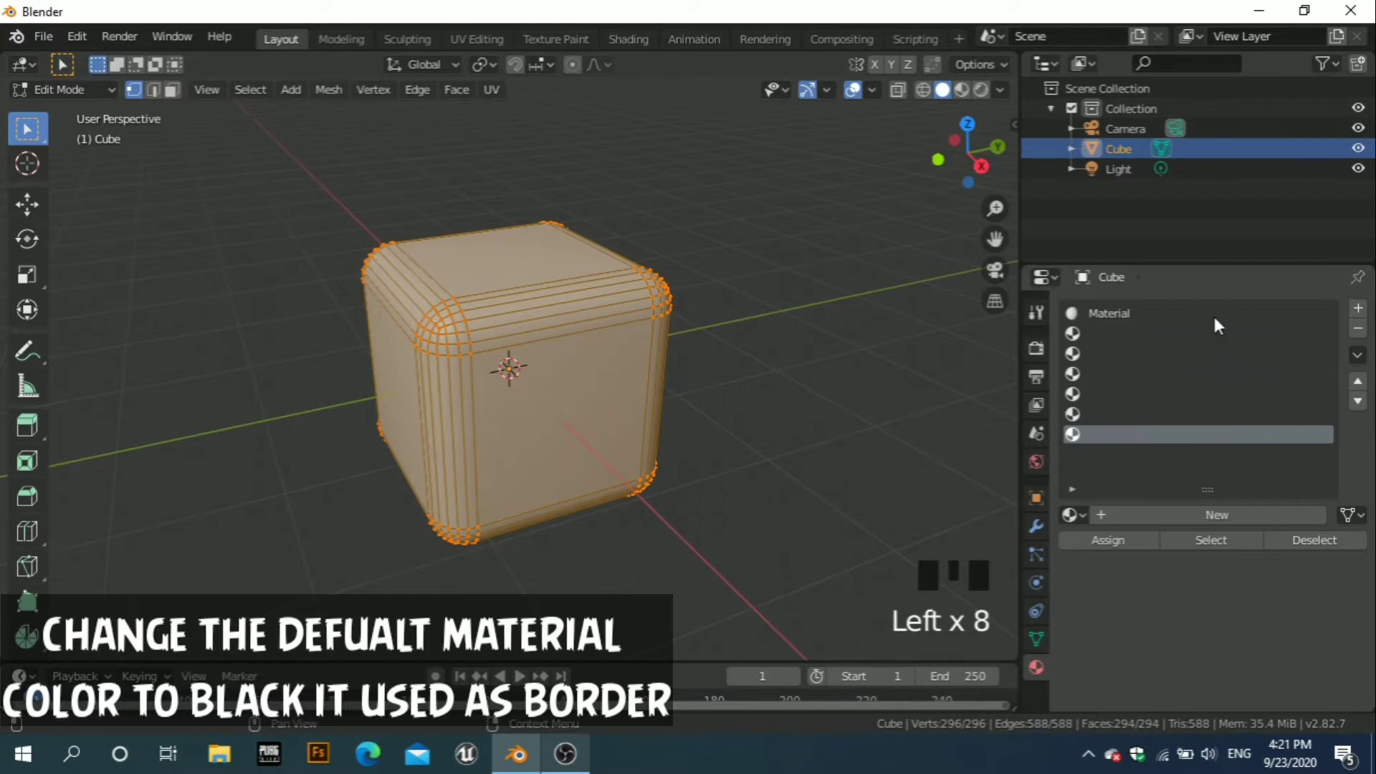
left_click(1209, 316)
scroll("down", 3)
scroll("down", 3)
left_click(1286, 637)
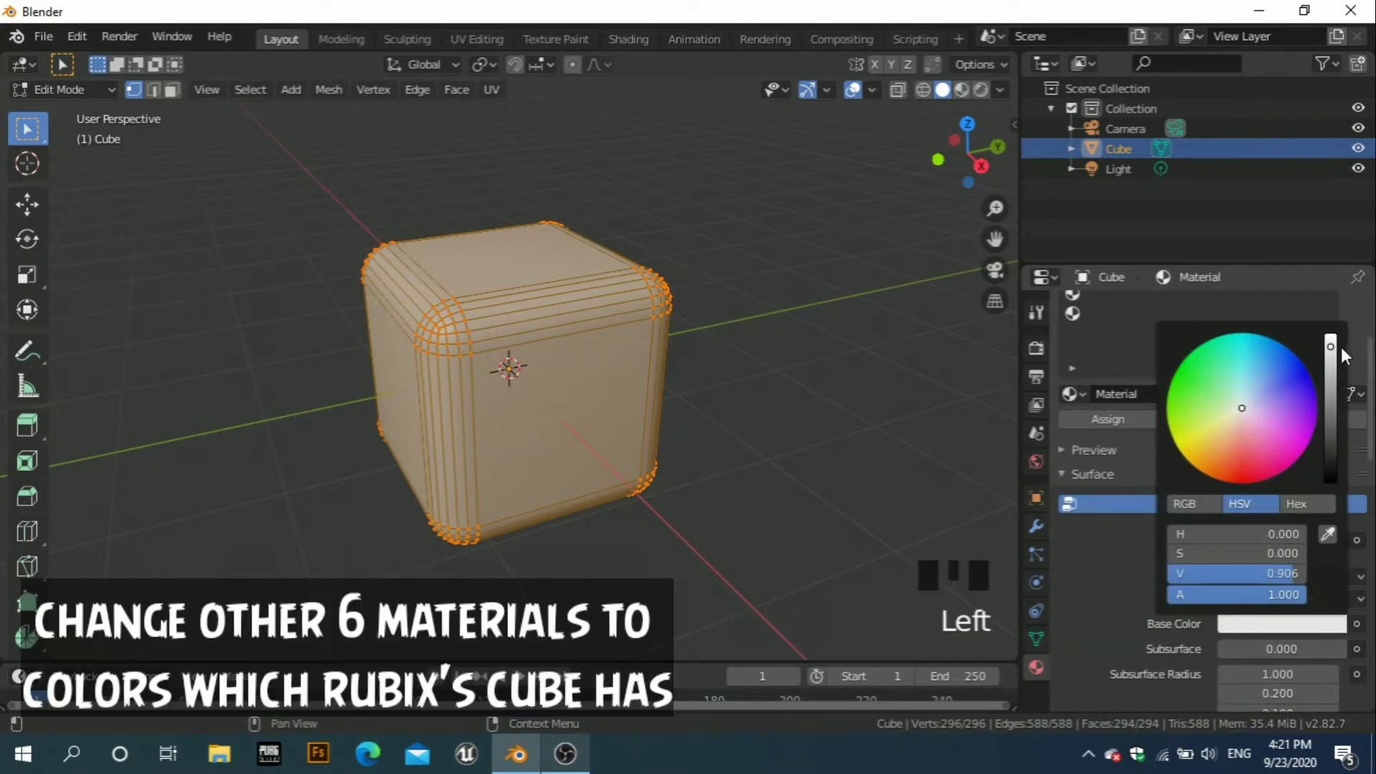
left_click(1123, 586)
scroll("up", 3)
left_click_drag(1144, 342, 1149, 362)
Move on to the next material to recolour and switch the viewport to face selection.
left_click(1178, 512)
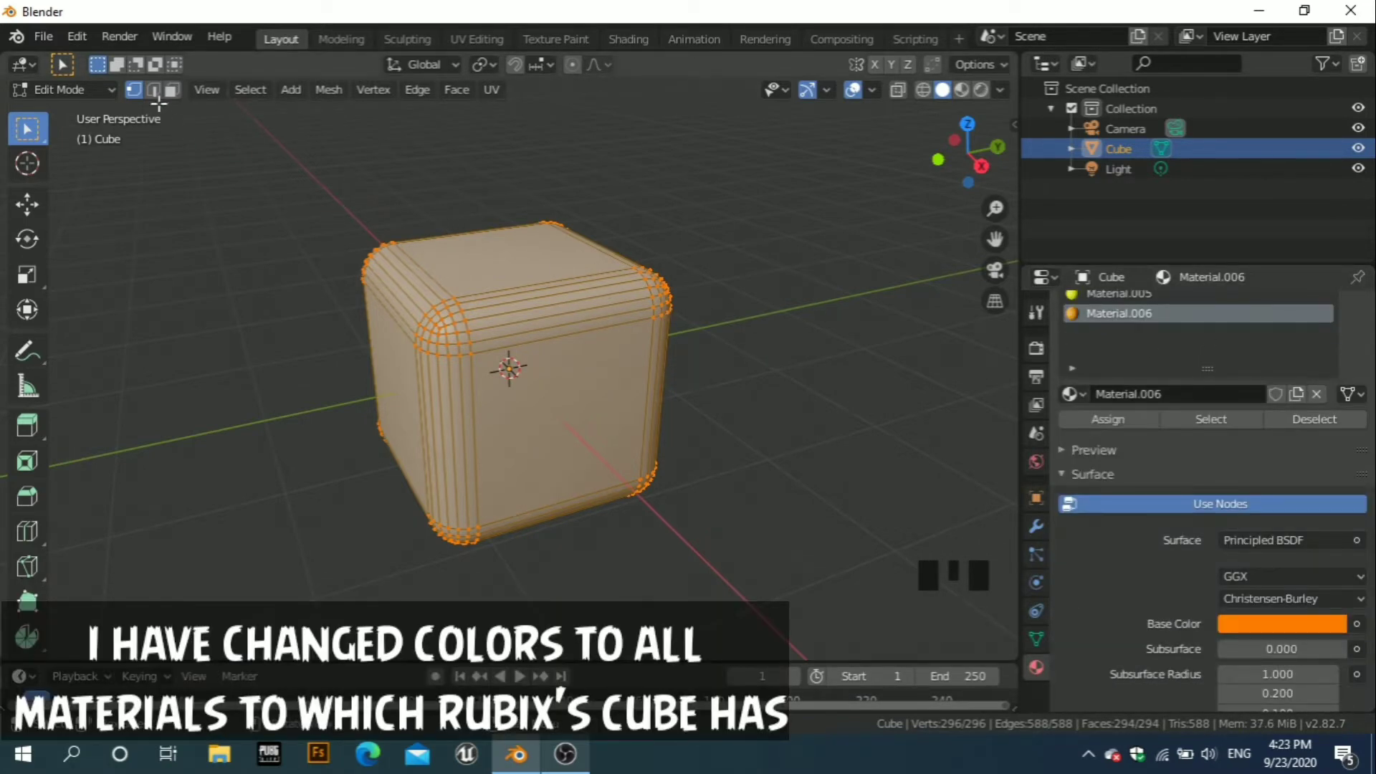
left_click(172, 97)
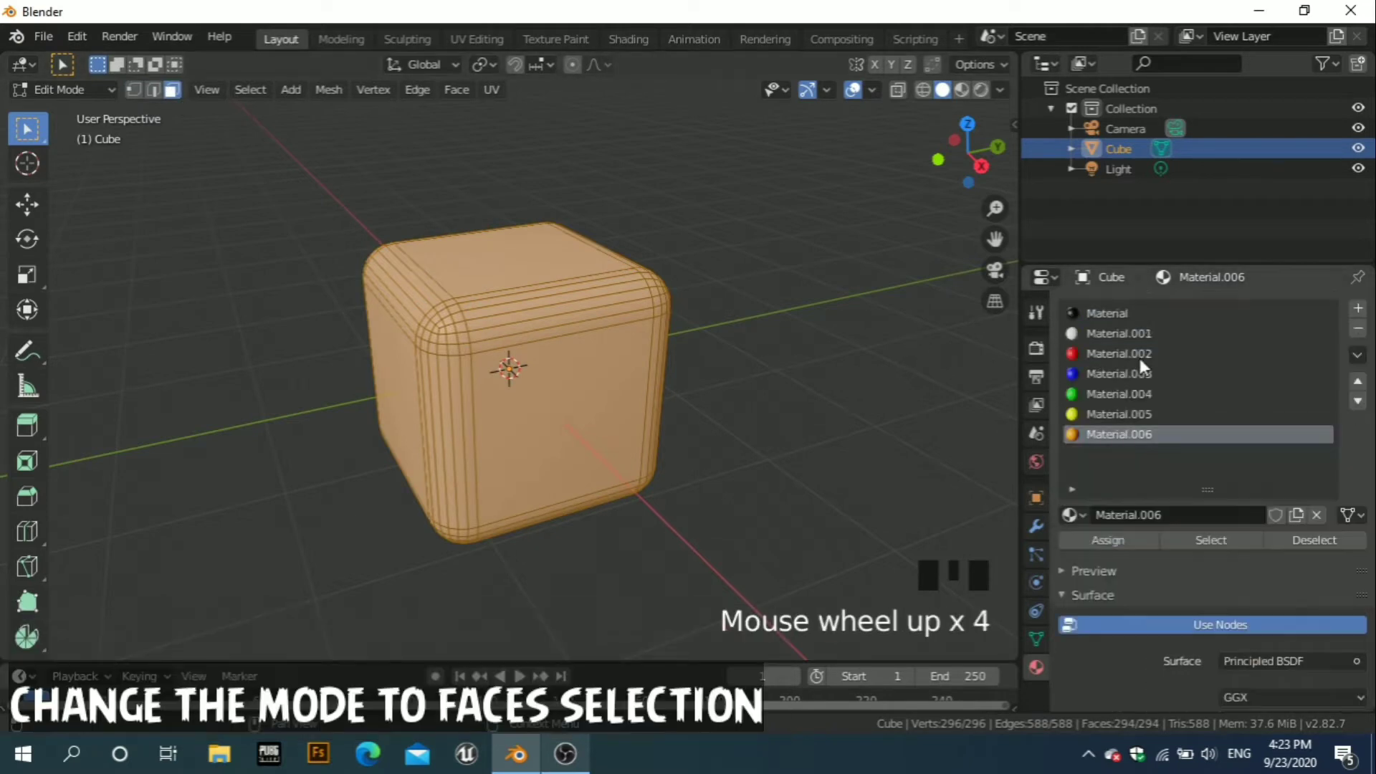
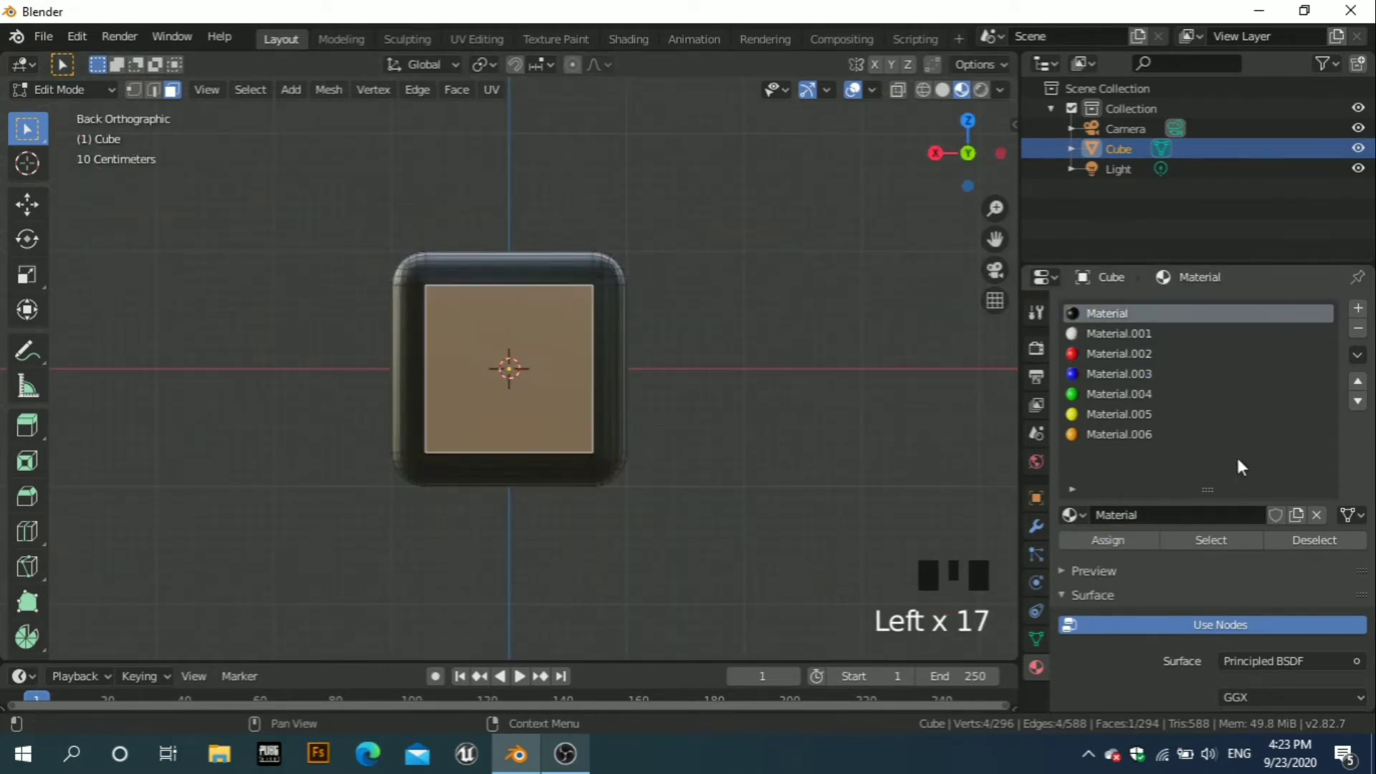
Assign the green material to the selected side face centre of the cube.
left_click_drag(1130, 395, 1125, 409)
left_click(1121, 543)
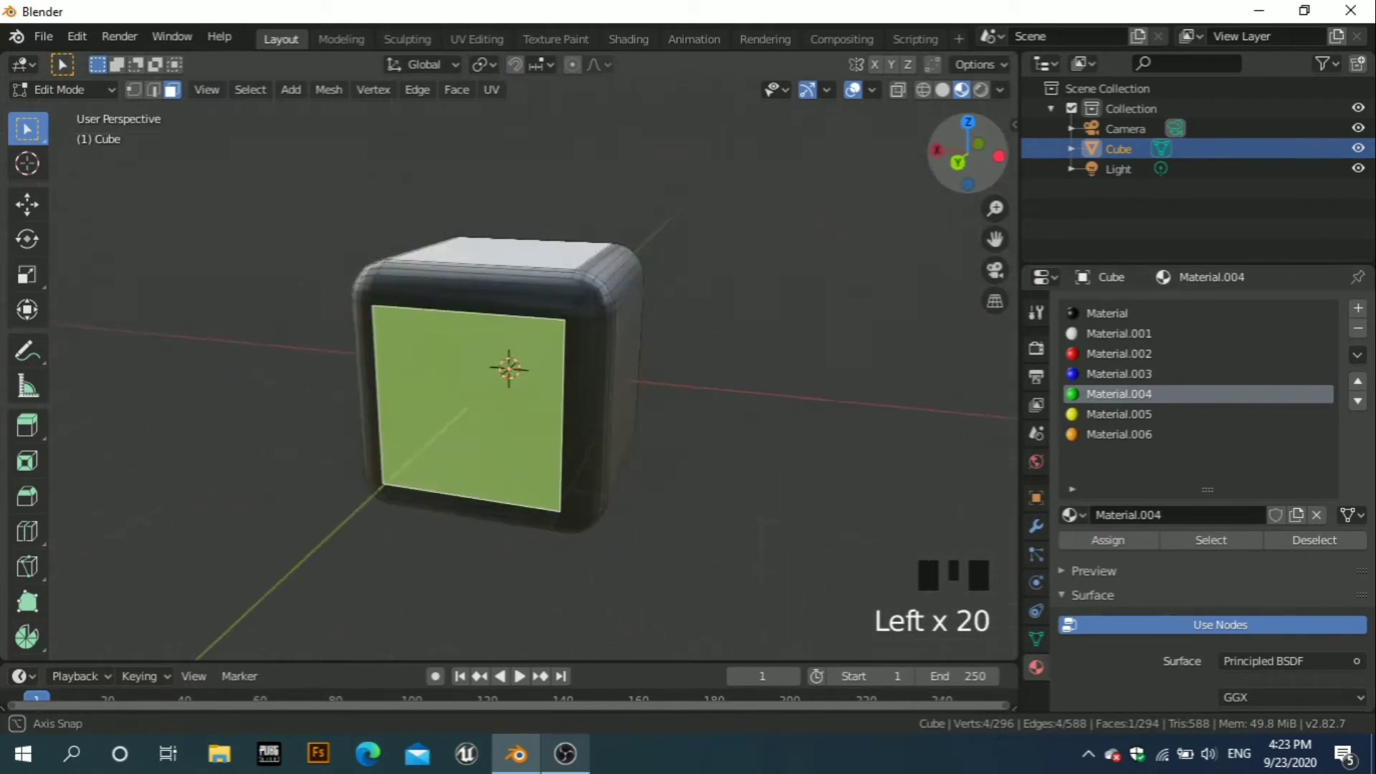
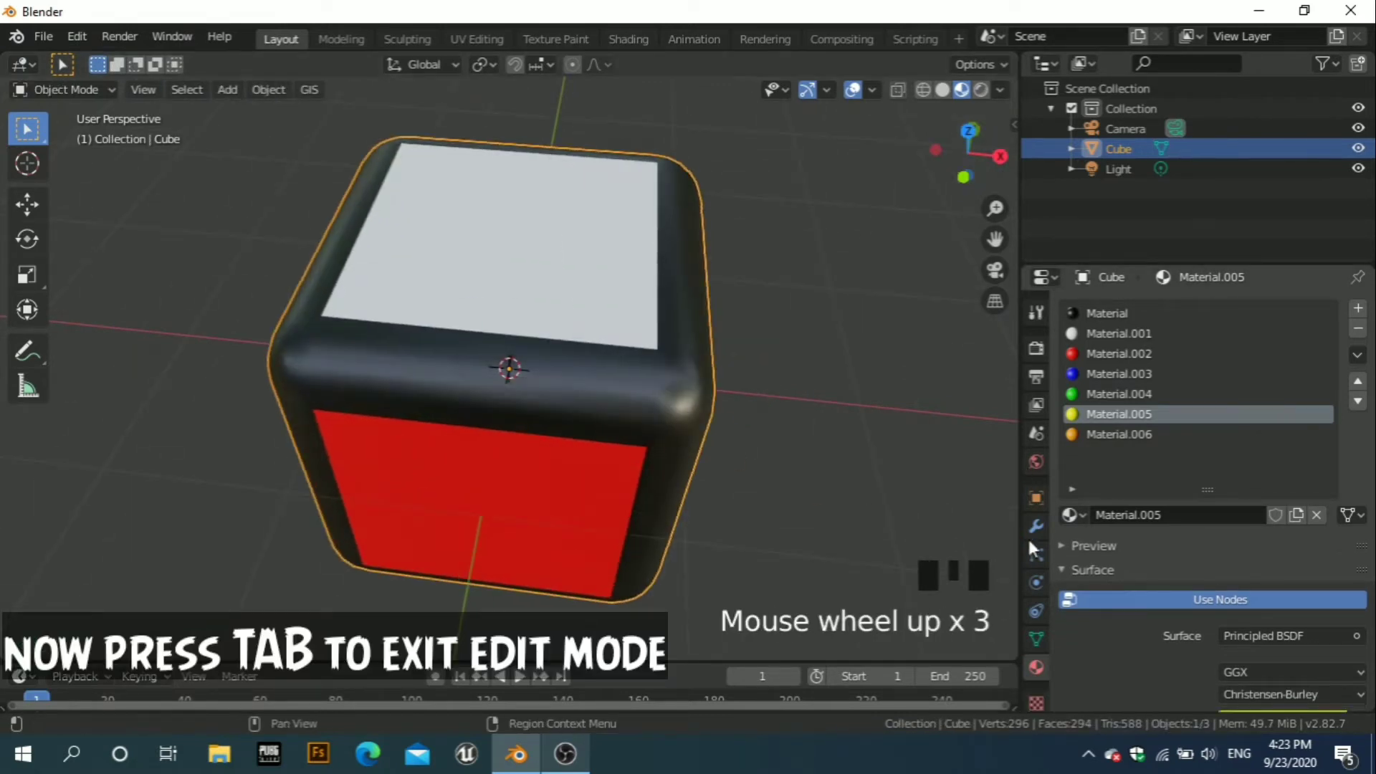
Add an Array modifier with count 3 and relative offset 1.03 and apply it as permanent geometry.
scroll("up", 3)
left_click(1040, 526)
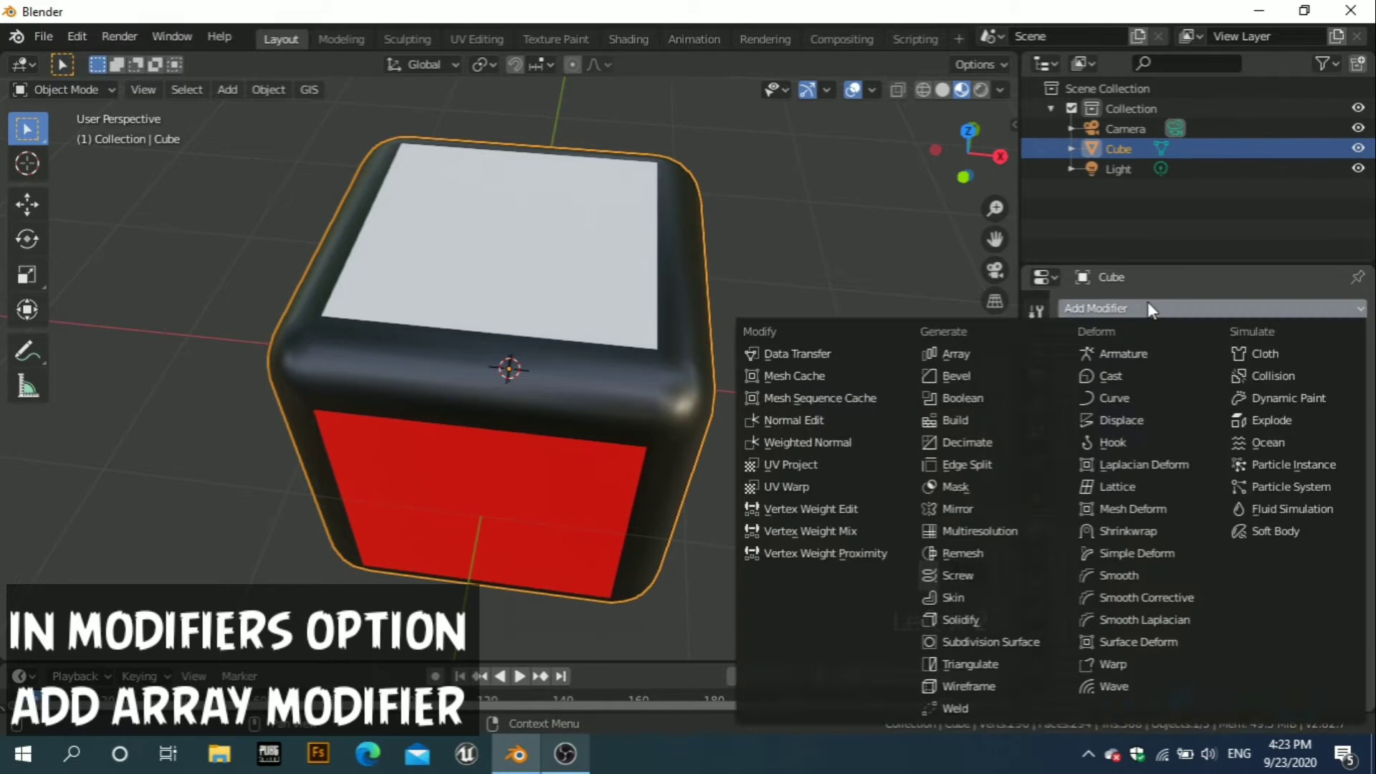
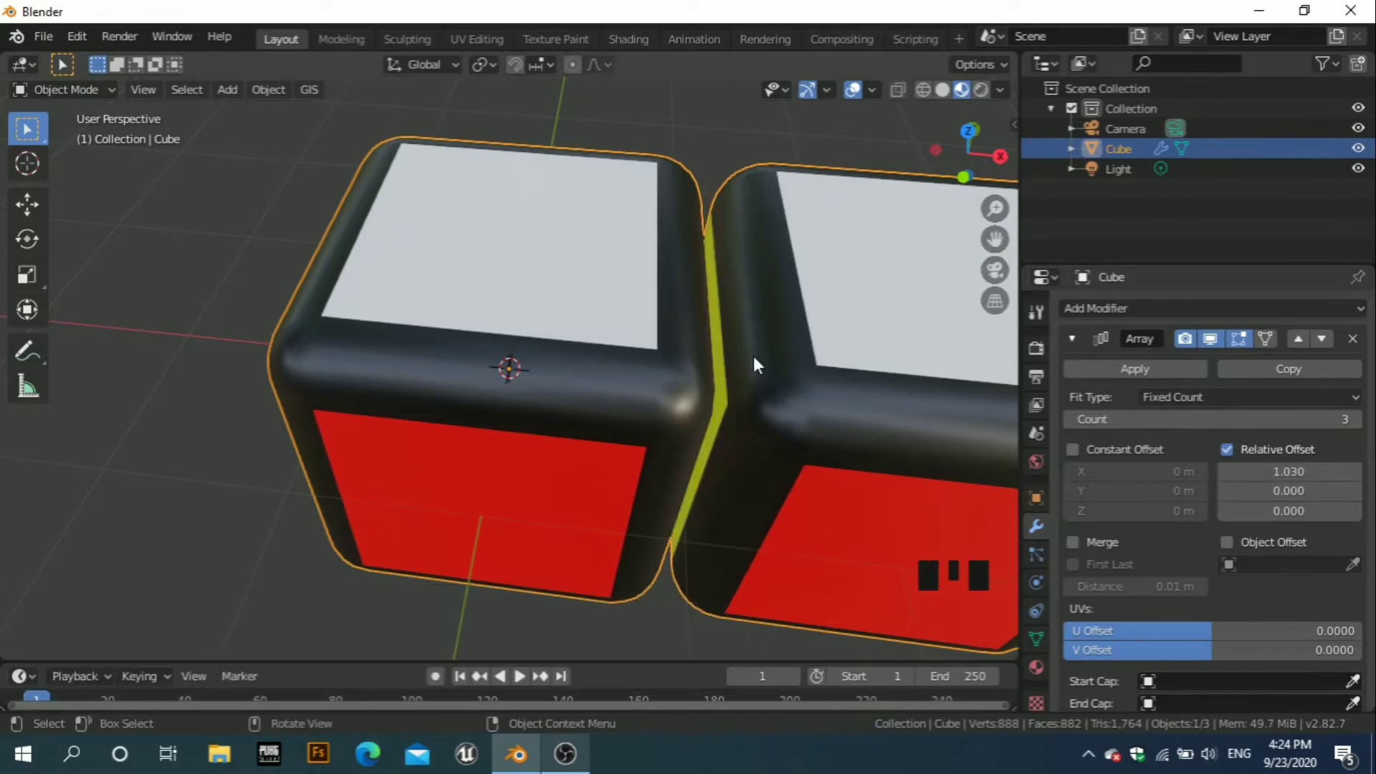
scroll("down", 3)
scroll("down", 3)
left_click_drag(1144, 376, 1117, 347)
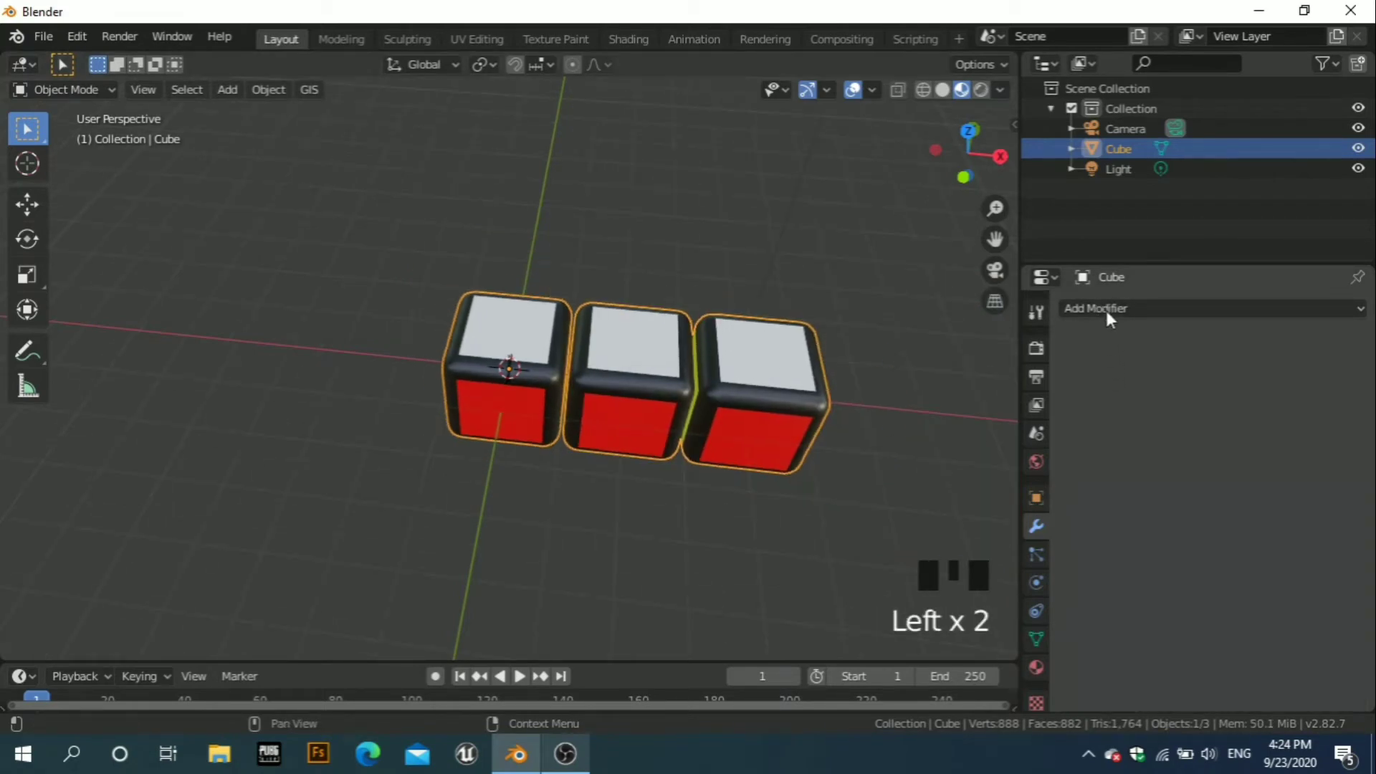
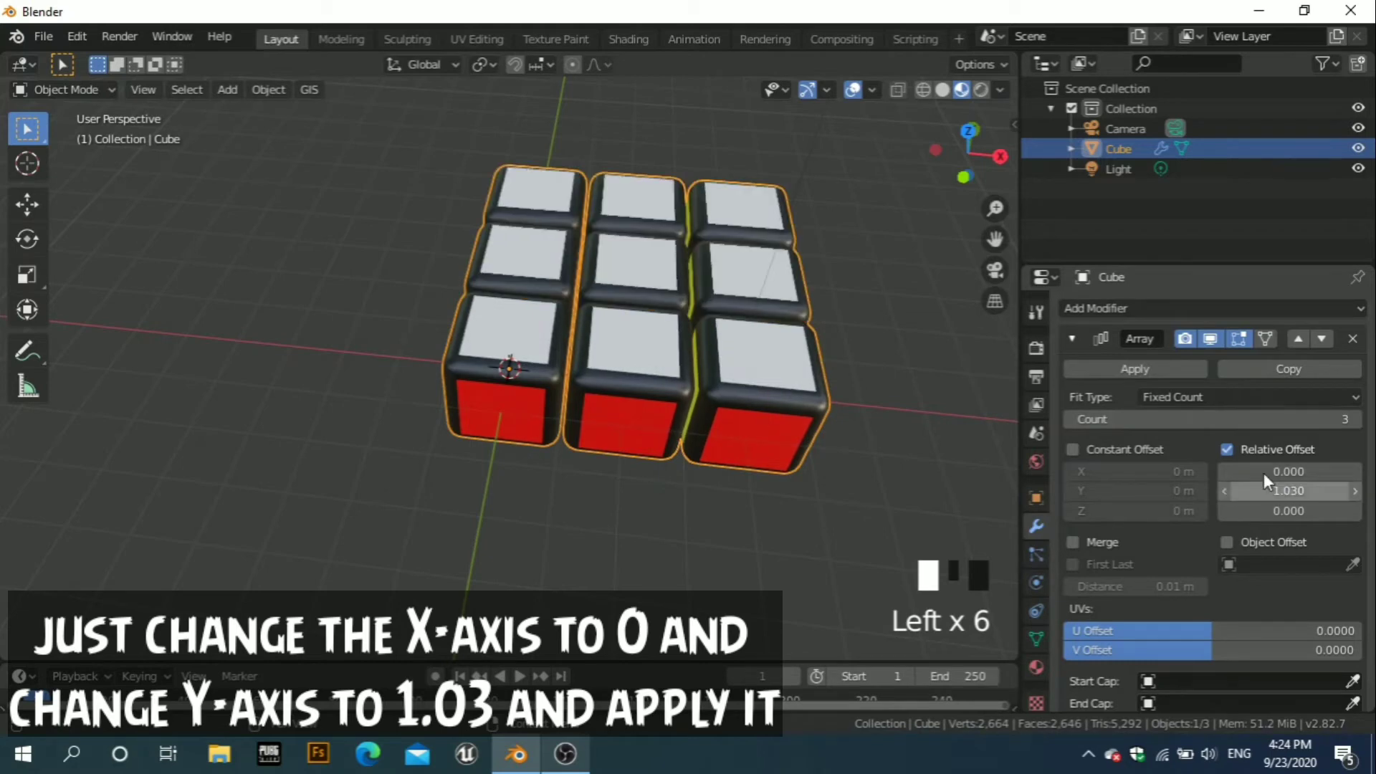
left_click(1151, 376)
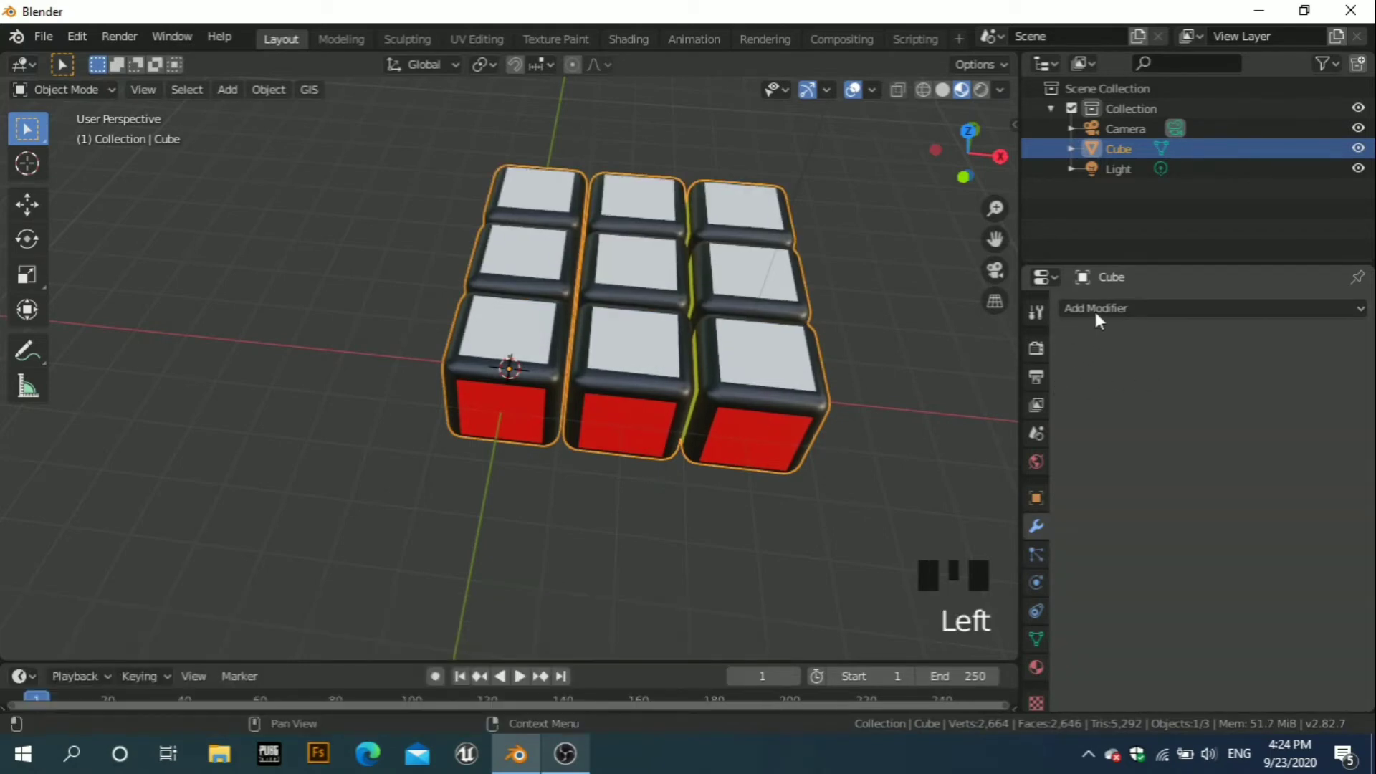
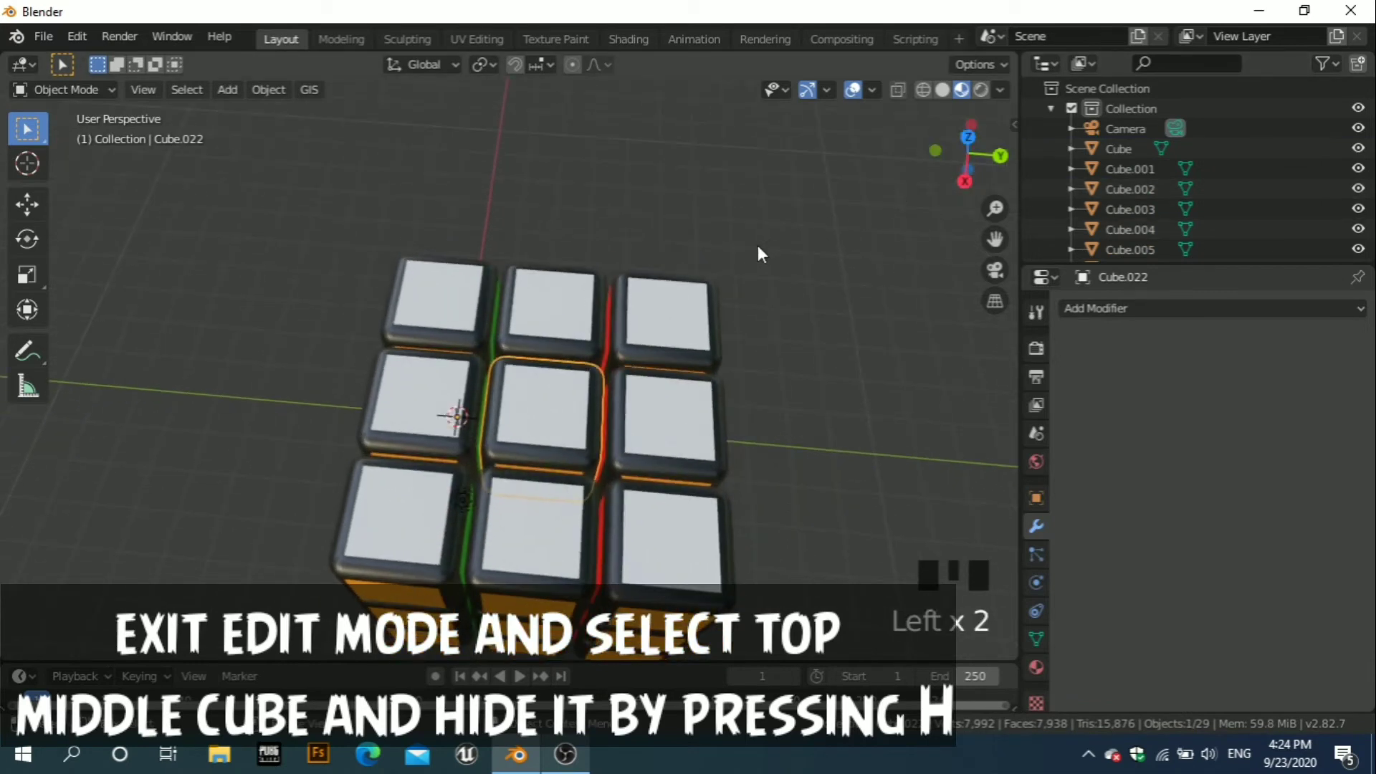
Hide the top middle cubie, select the core cubie and snap the 3D cursor to it.
key("h")
left_click(556, 426)
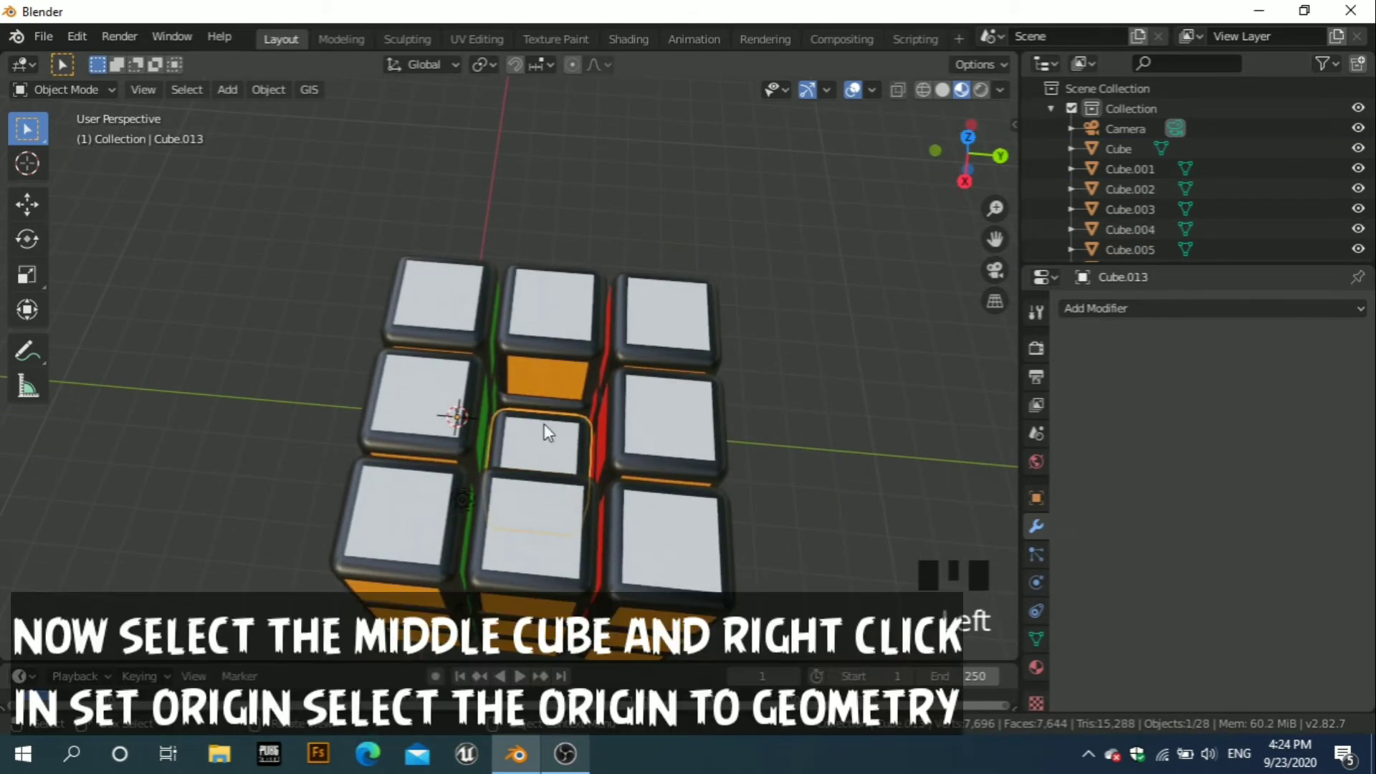
left_click_drag(566, 434, 556, 463)
key("shift+s")
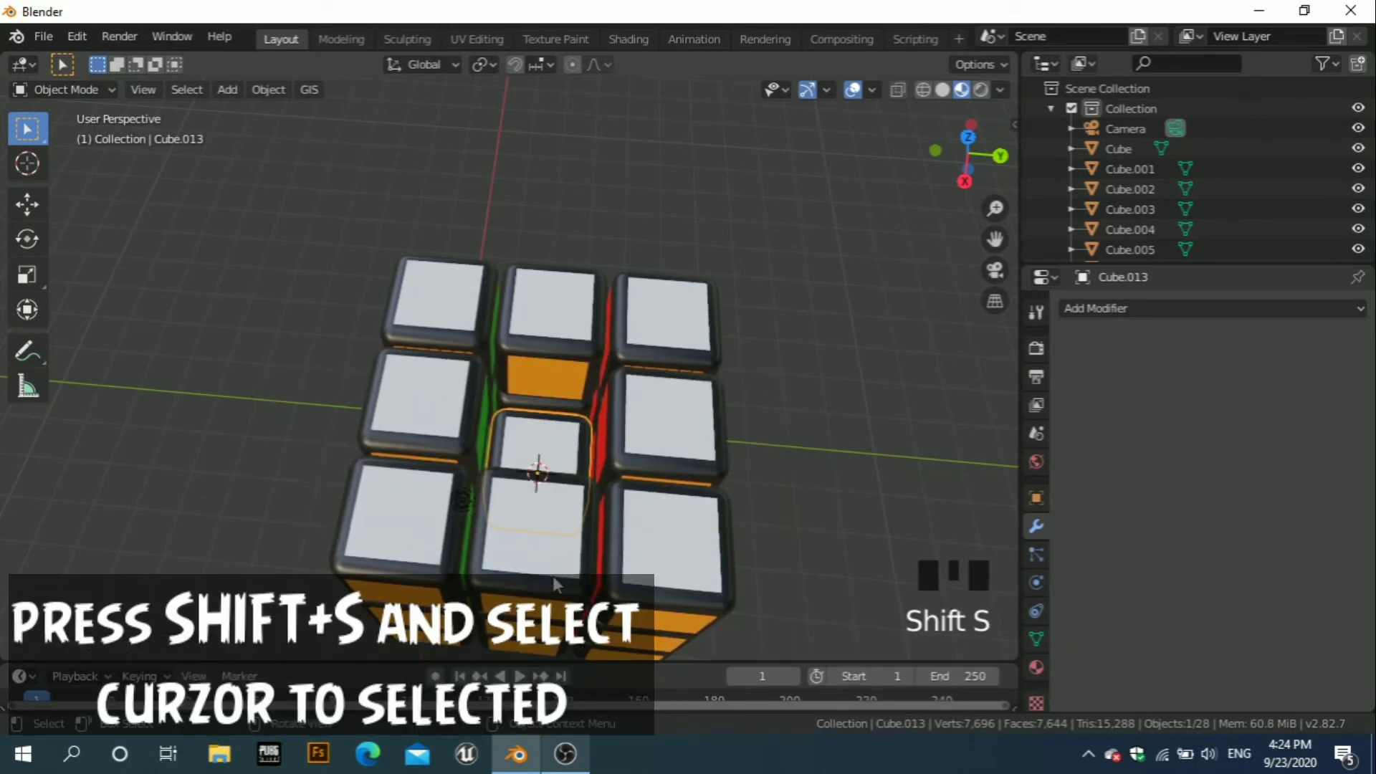
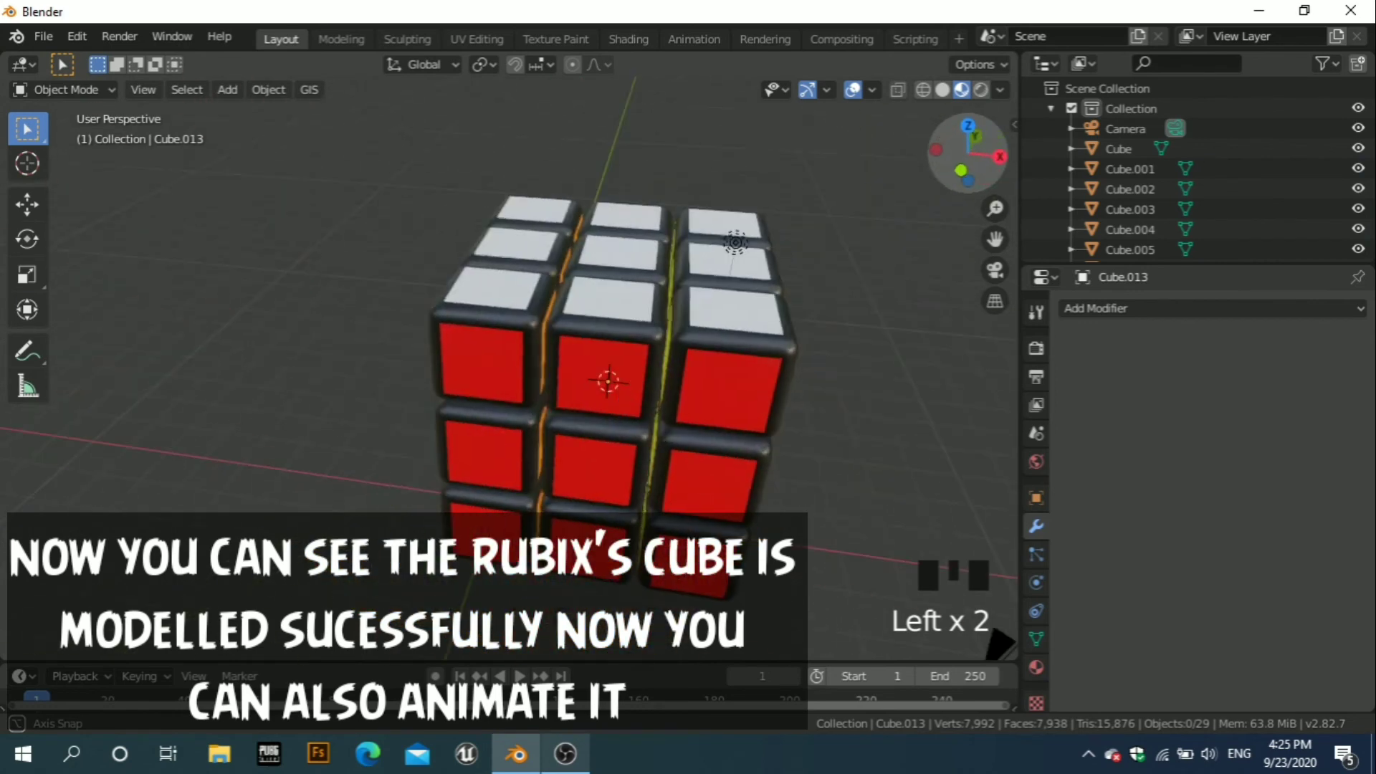
Select the scene light and start moving it toward the Rubik's cube.
scroll("down", 3)
scroll("down", 3)
left_click(638, 304)
key("g")
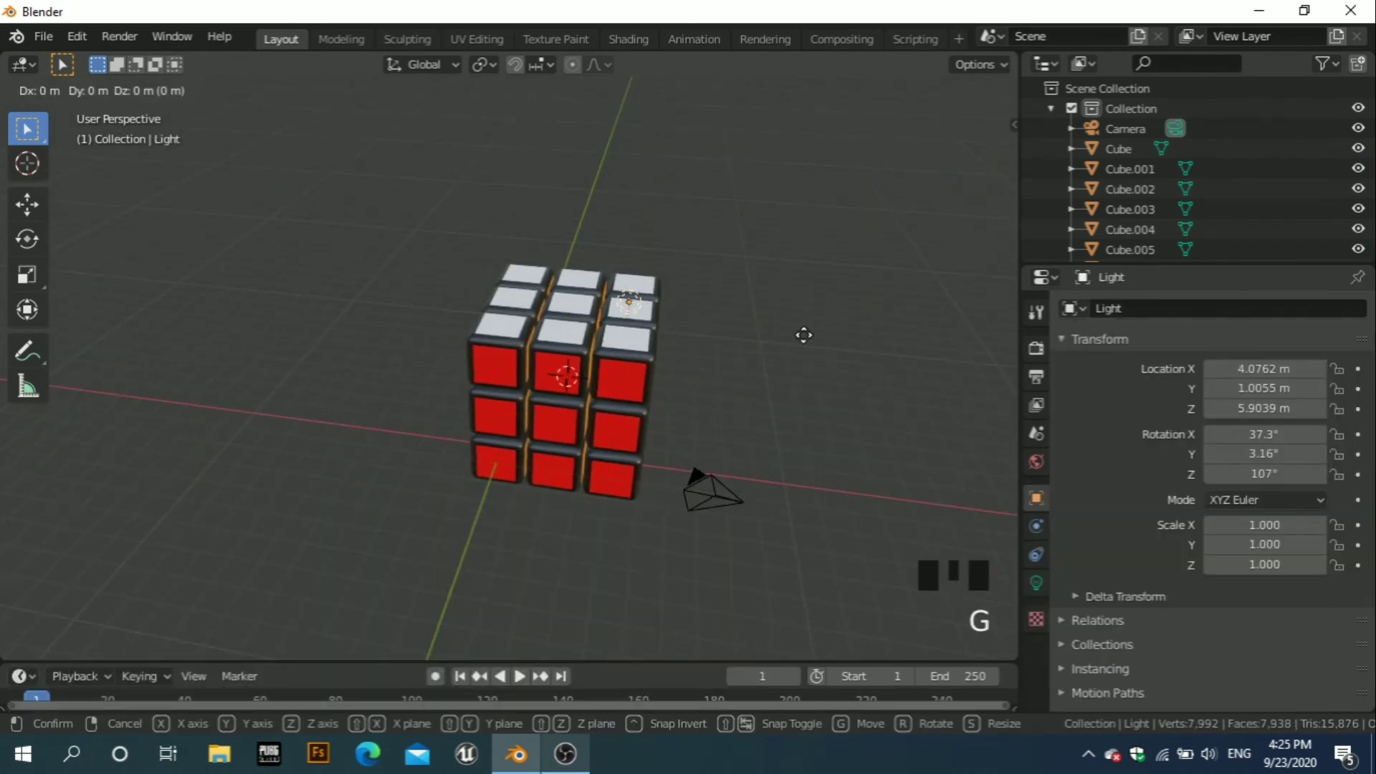